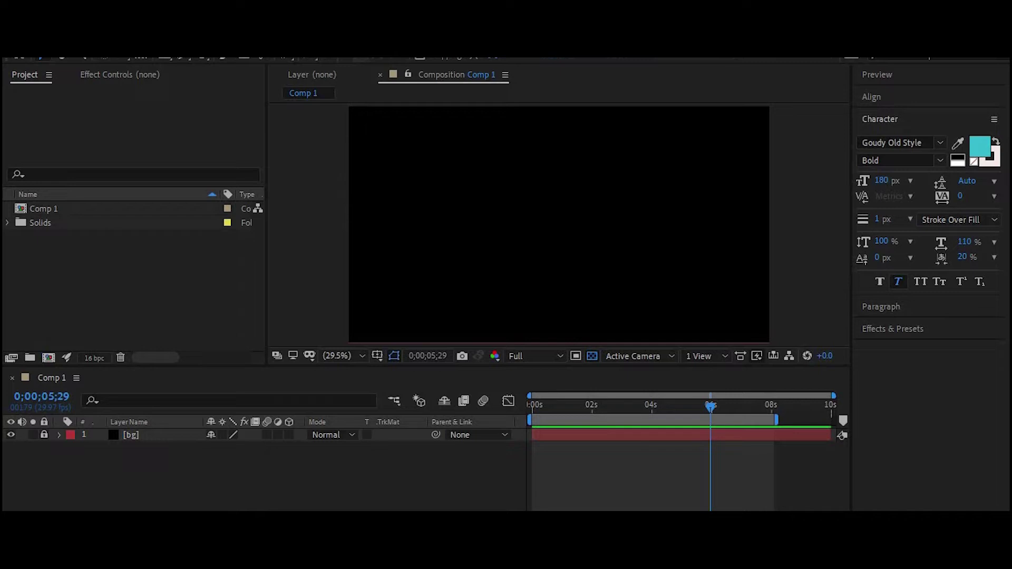
Add a new text layer reading 'ANIMA' to the composition
{"action": "right_click", "coordinate": [201, 478]}
{"action": "left_click", "coordinate": [284, 315]}
{"action": "left_click", "coordinate": [417, 342]}
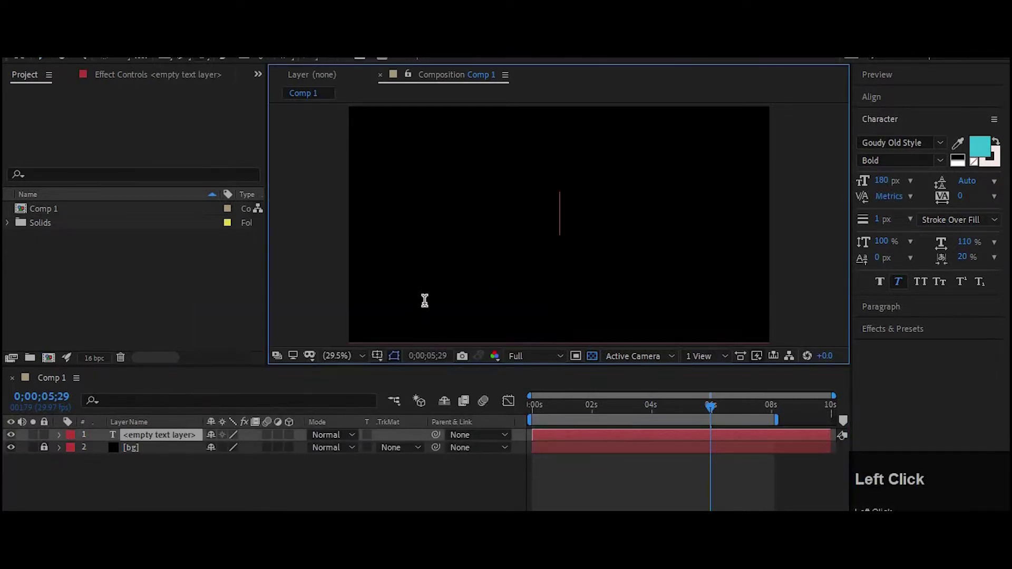
{"action": "type", "text": "anima"}
{"action": "left_click", "coordinate": [183, 441]}
Duplicate ANIMA twice and move one copy away from the original
{"action": "key", "text": "ctrl+d"}
{"action": "key", "text": "ctrl+d"}
{"action": "left_click", "coordinate": [175, 450]}
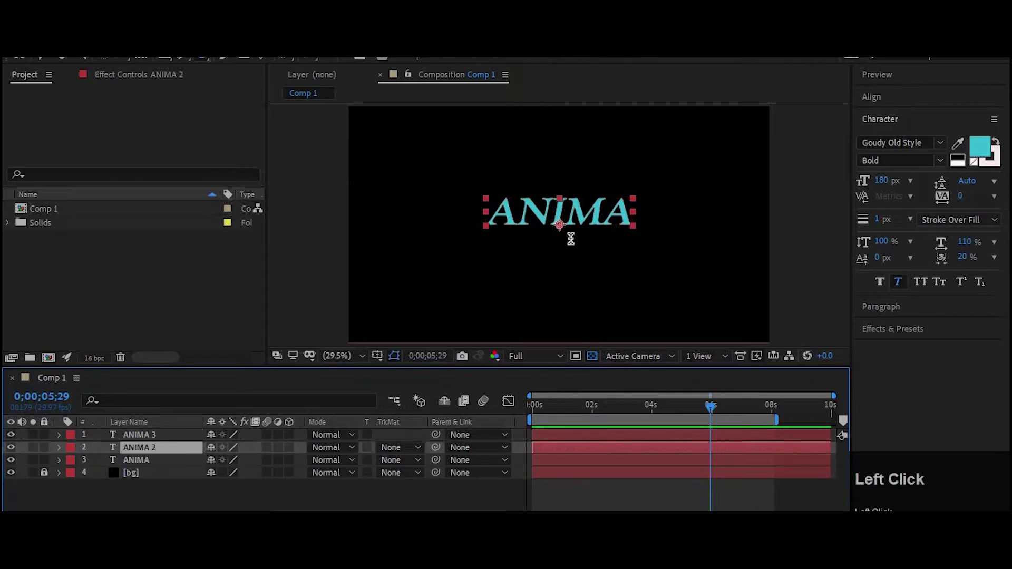
{"action": "left_click_drag", "start_coordinate": [445, 178], "coordinate": [301, 426]}
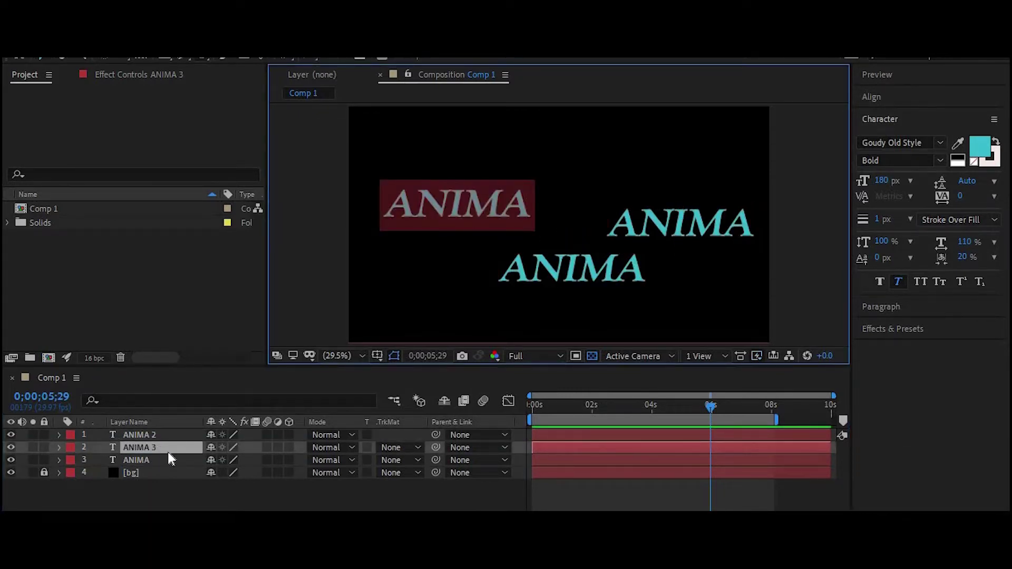
Retype one ANIMA copy as 'T' and the other as 'ION'
{"action": "type", "text": "t"}
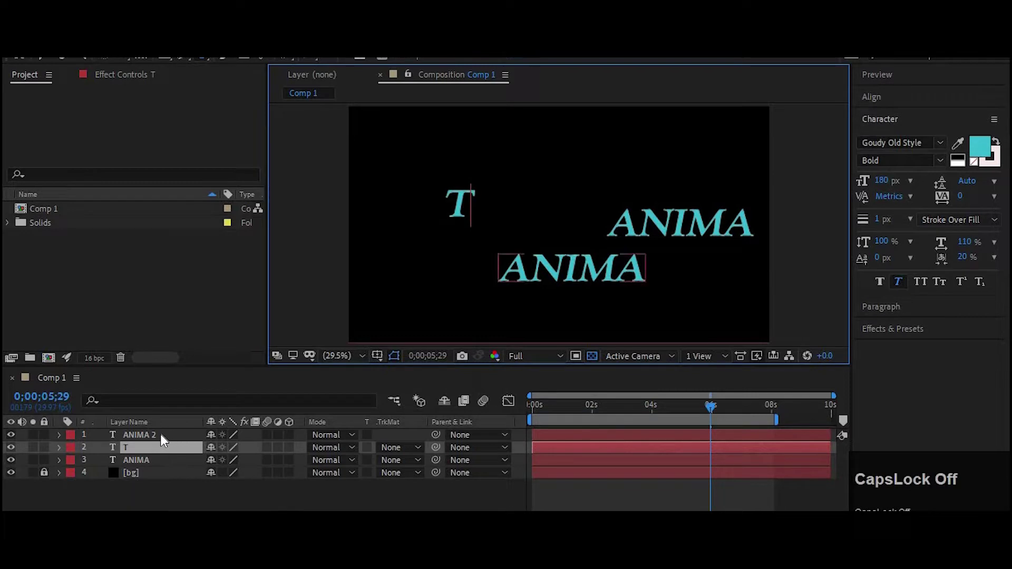
{"action": "left_click", "coordinate": [159, 439]}
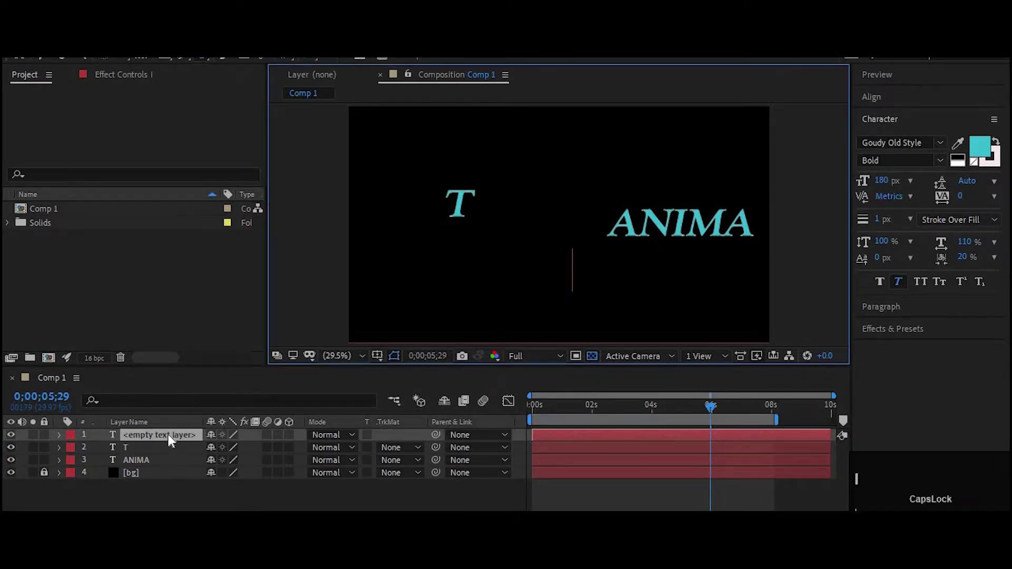
{"action": "type", "text": "ion"}
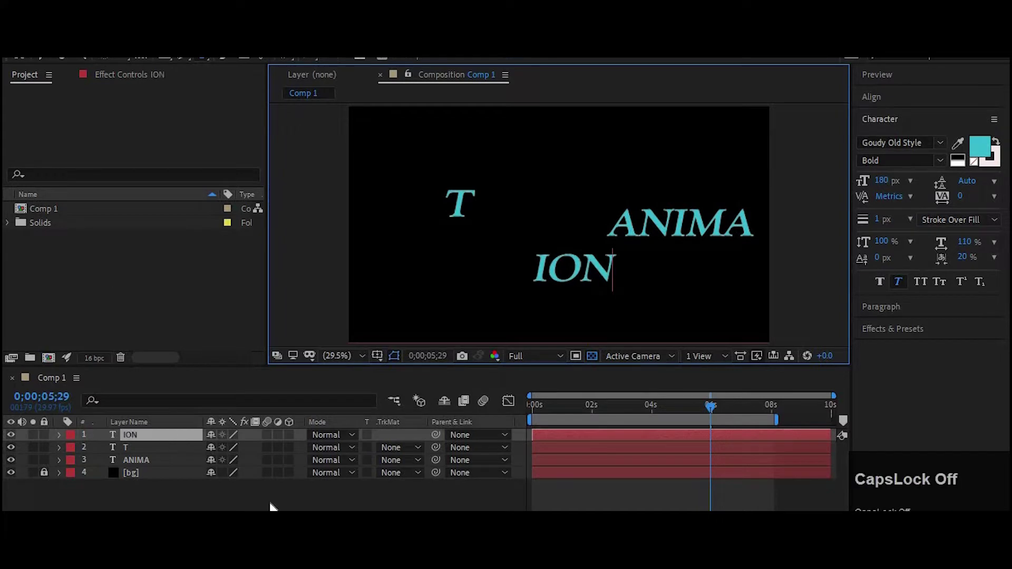
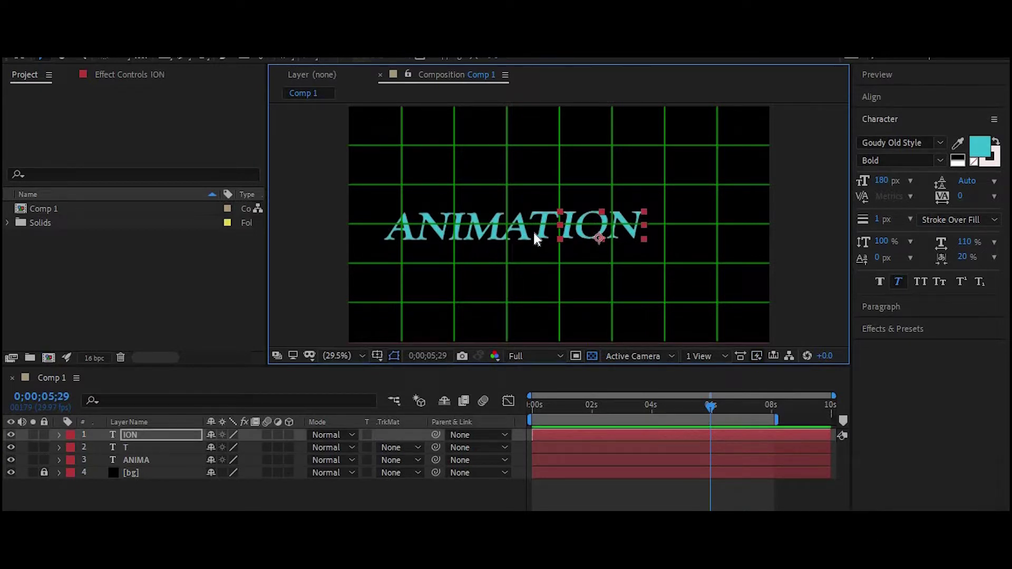
Shift the ANIMA, T and ION pieces toward the centre of the frame
{"action": "left_click_drag", "start_coordinate": [609, 227], "coordinate": [79, 494]}
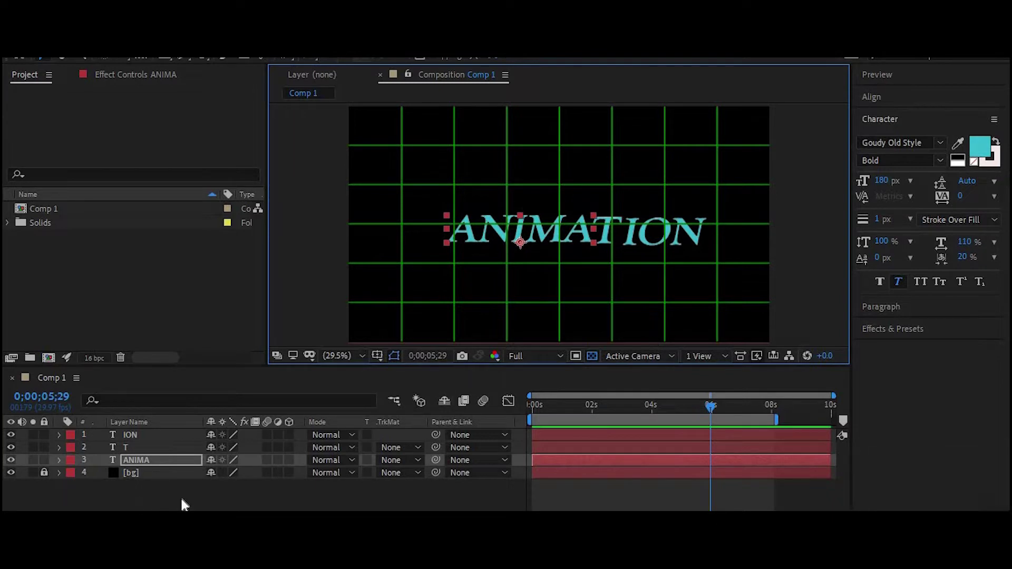
{"action": "left_click", "coordinate": [215, 474]}
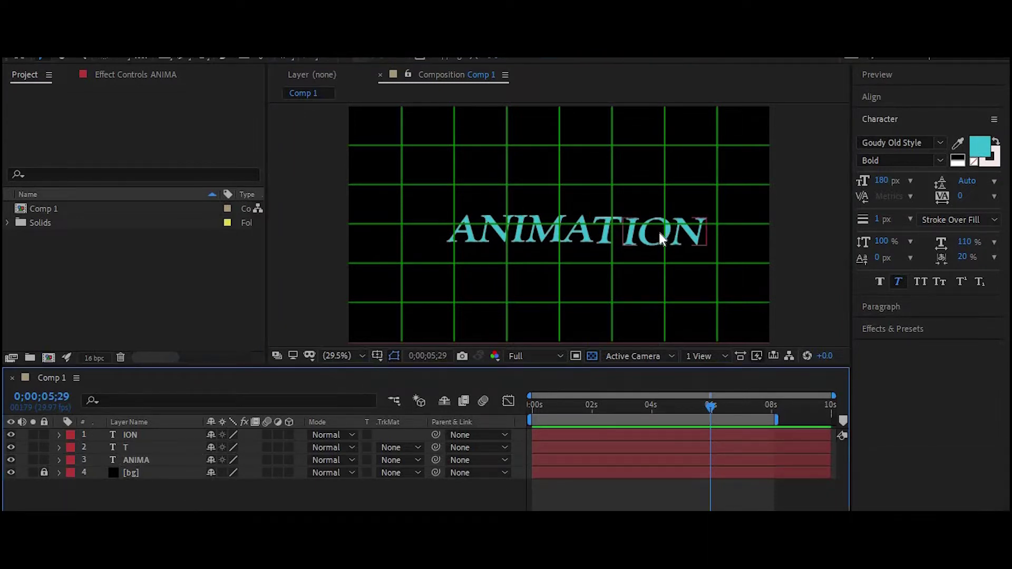
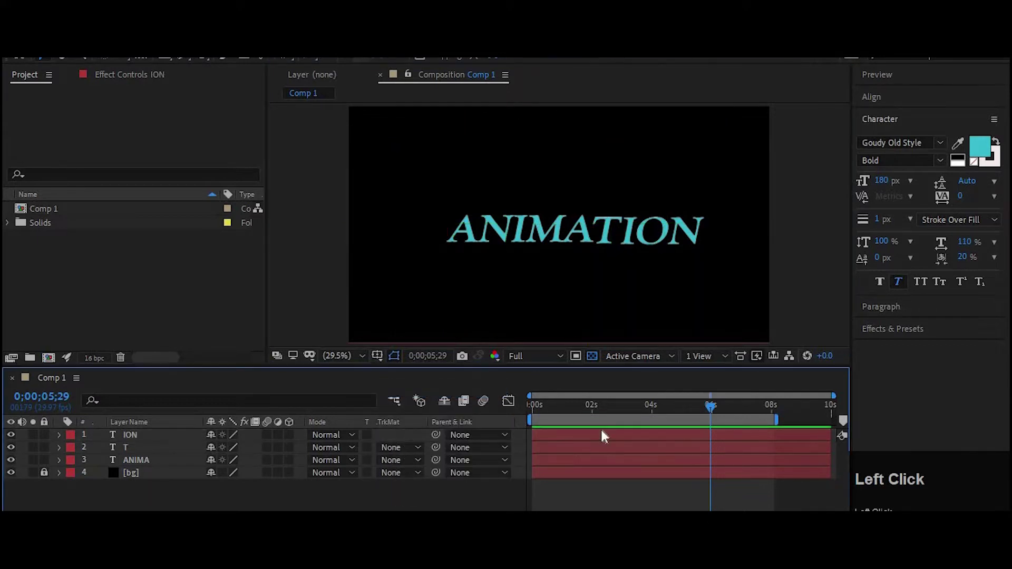
Start Position keyframes on the title layers before one second, then select ION
{"action": "left_click_drag", "start_coordinate": [674, 413], "coordinate": [146, 439]}
{"action": "left_click", "coordinate": [111, 442]}
{"action": "key", "text": "p"}
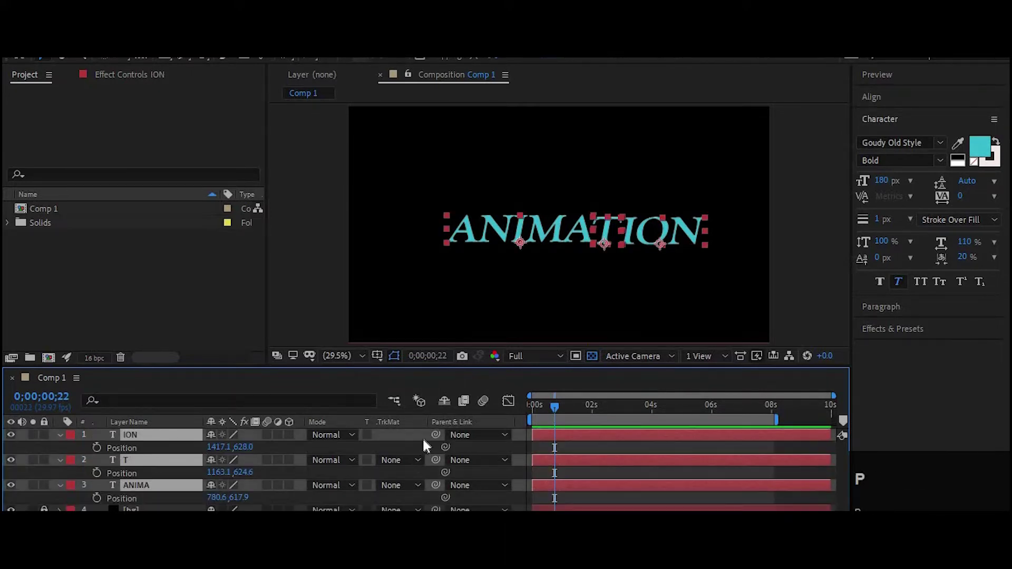
{"action": "left_click", "coordinate": [102, 457]}
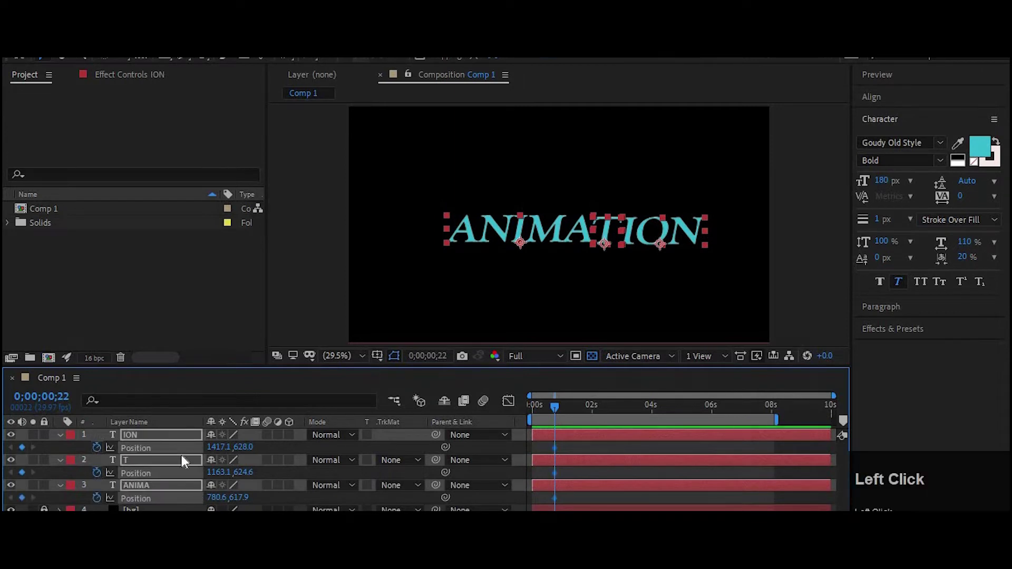
{"action": "left_click", "coordinate": [164, 383]}
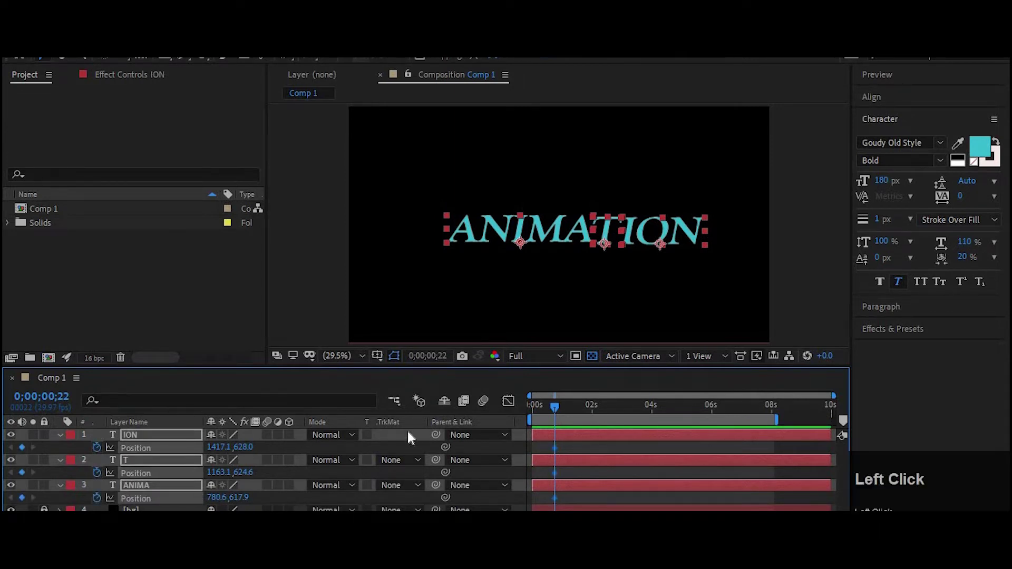
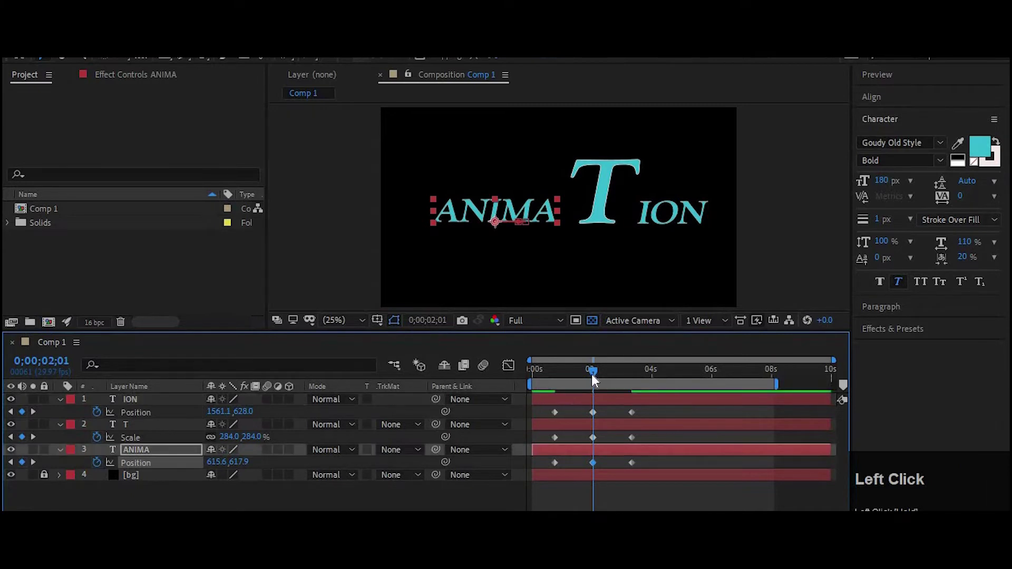
Preview from the start, then select the keyframes with the time near two seconds
{"action": "key", "text": "space"}
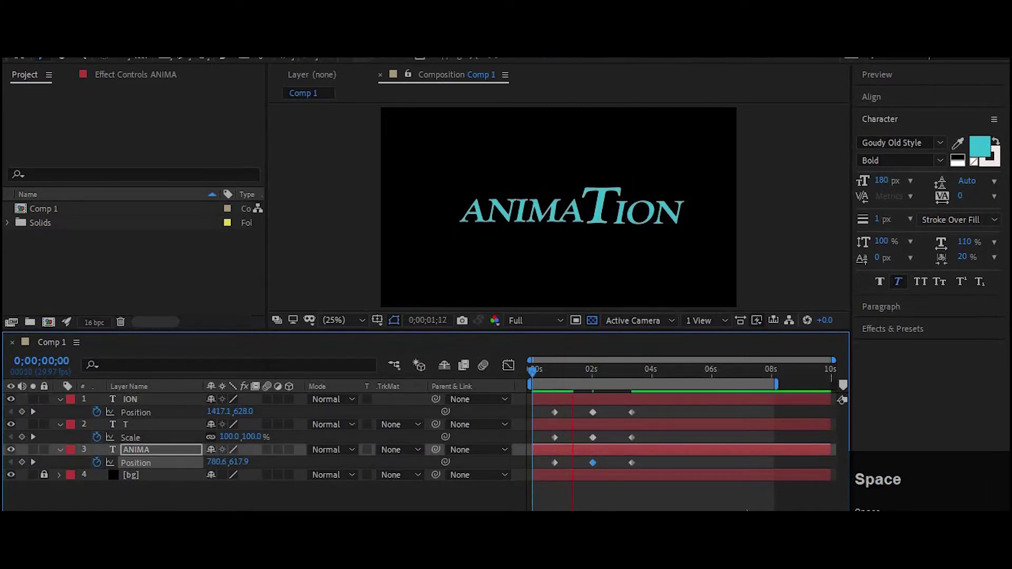
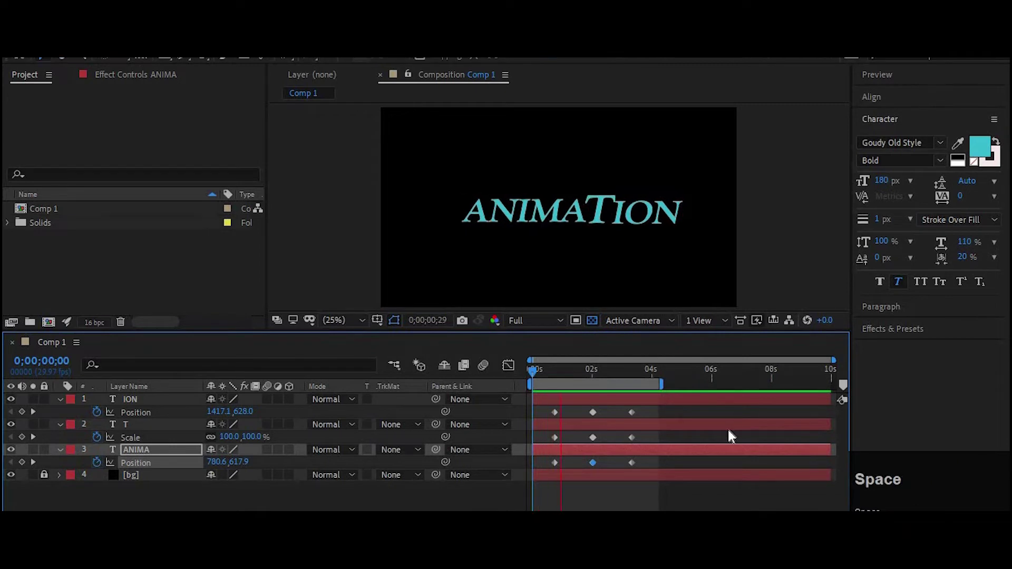
{"action": "key", "text": "space"}
{"action": "left_click", "coordinate": [546, 413]}
{"action": "left_click", "coordinate": [559, 375]}
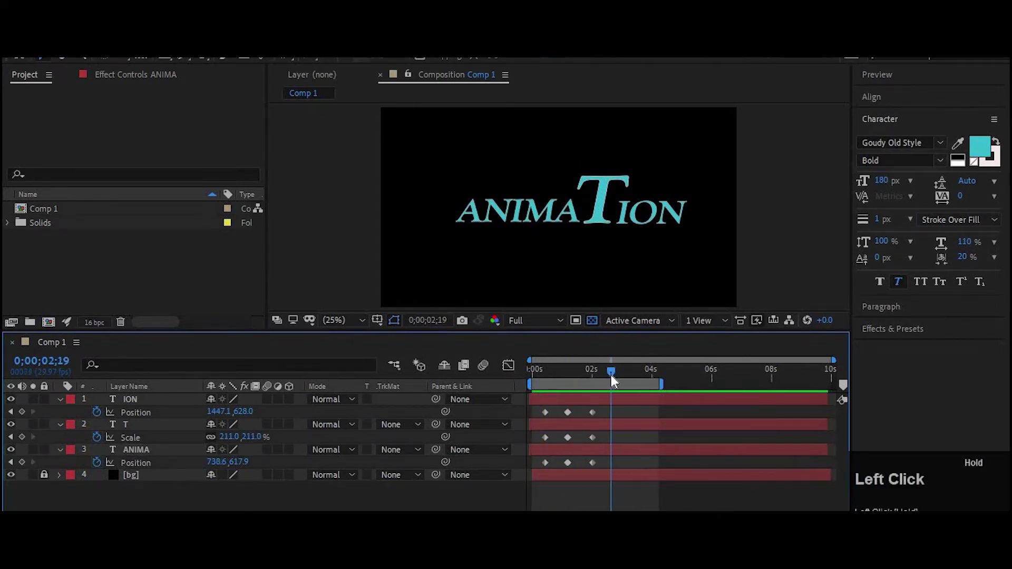
Add an 'EXT' text layer above ION and set its font size to 170
{"action": "right_click", "coordinate": [325, 501]}
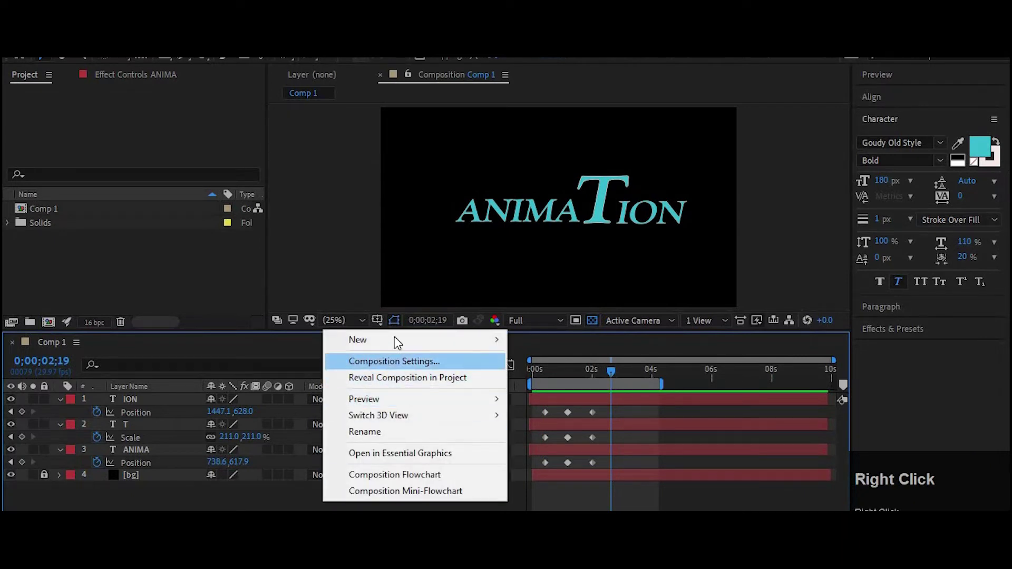
{"action": "left_click", "coordinate": [400, 342]}
{"action": "type", "text": "ext"}
{"action": "left_click", "coordinate": [170, 404]}
{"action": "left_click", "coordinate": [374, 129]}
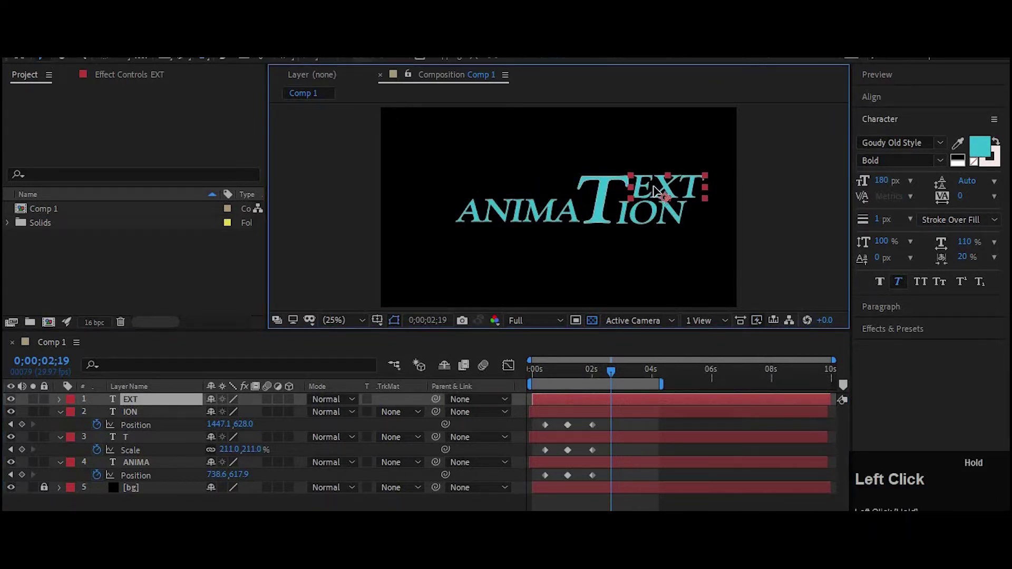
{"action": "type", "text": "170"}
{"action": "key", "text": "Return"}
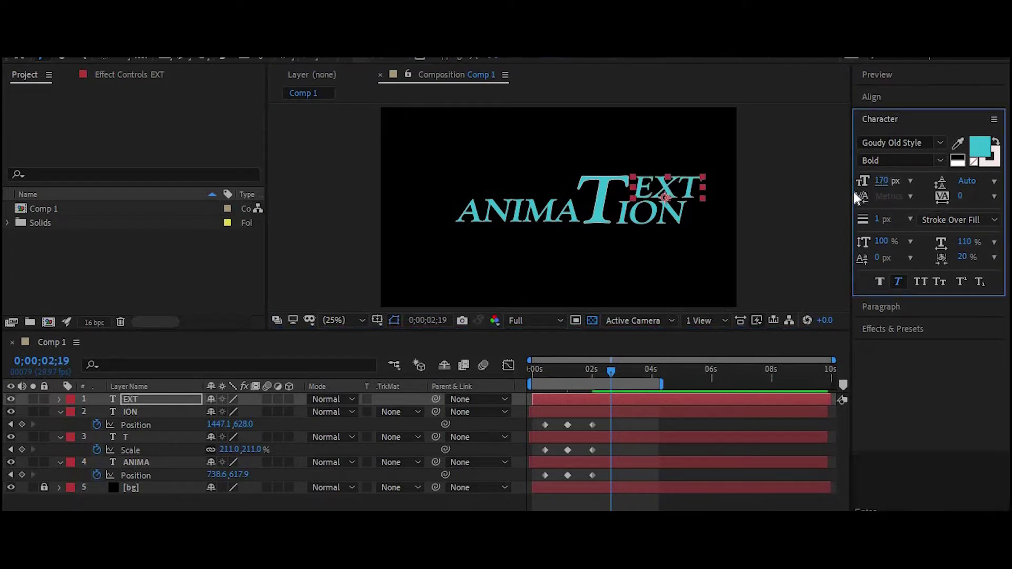
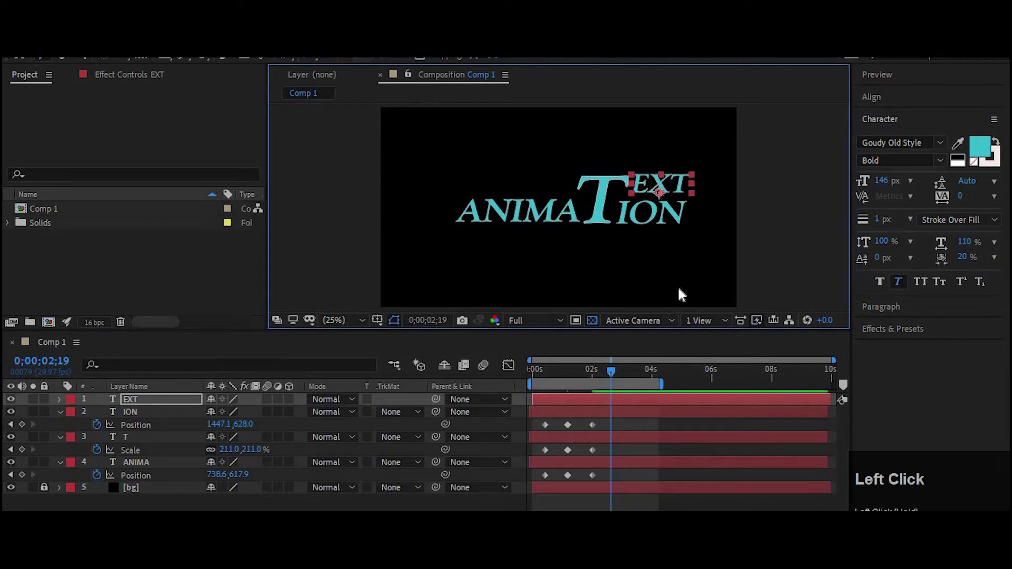
Show EXT's Position at about 3.5 seconds and preview its slide
{"action": "left_click_drag", "start_coordinate": [621, 375], "coordinate": [48, 447]}
{"action": "key", "text": "p"}
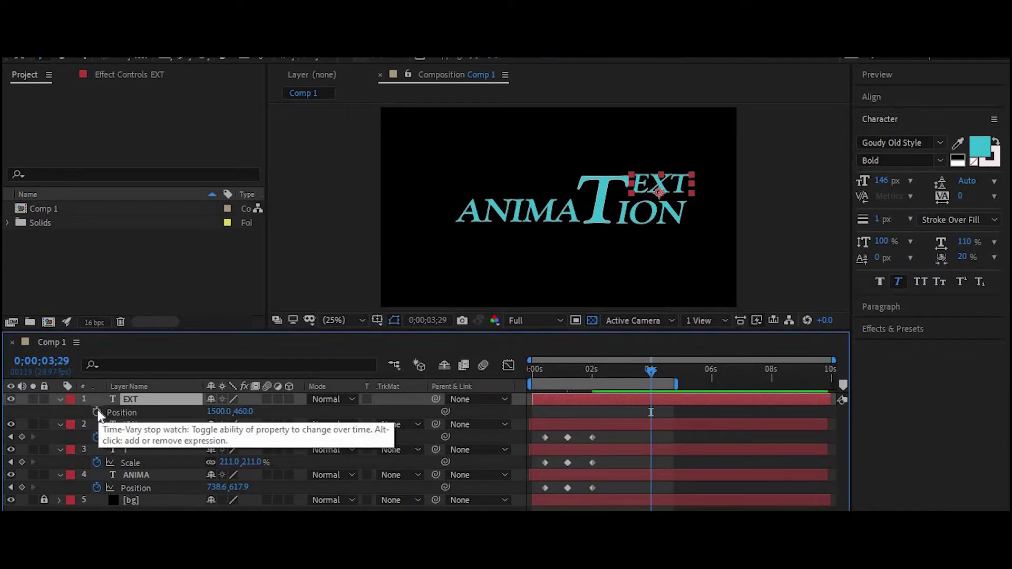
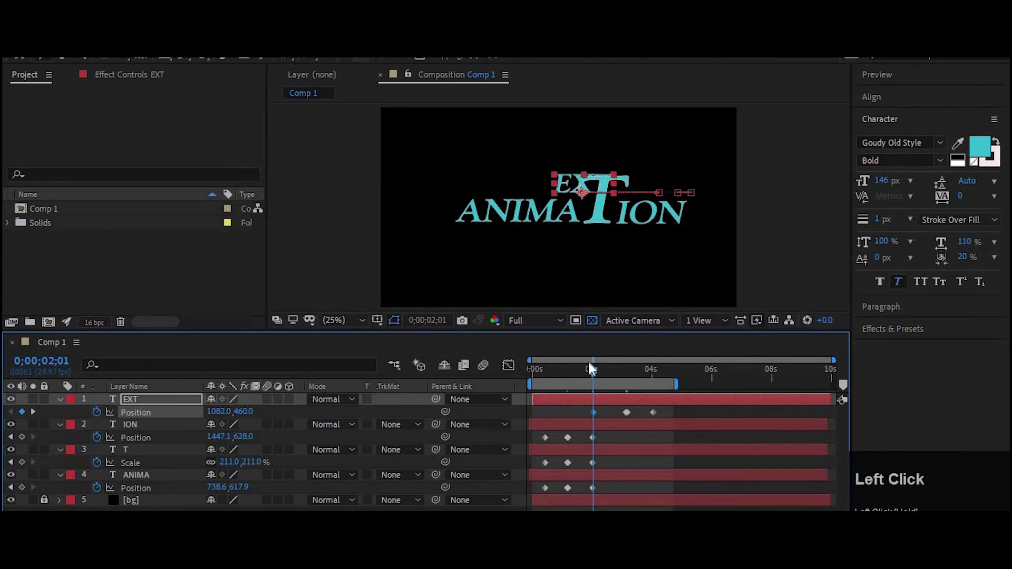
{"action": "key", "text": "space"}
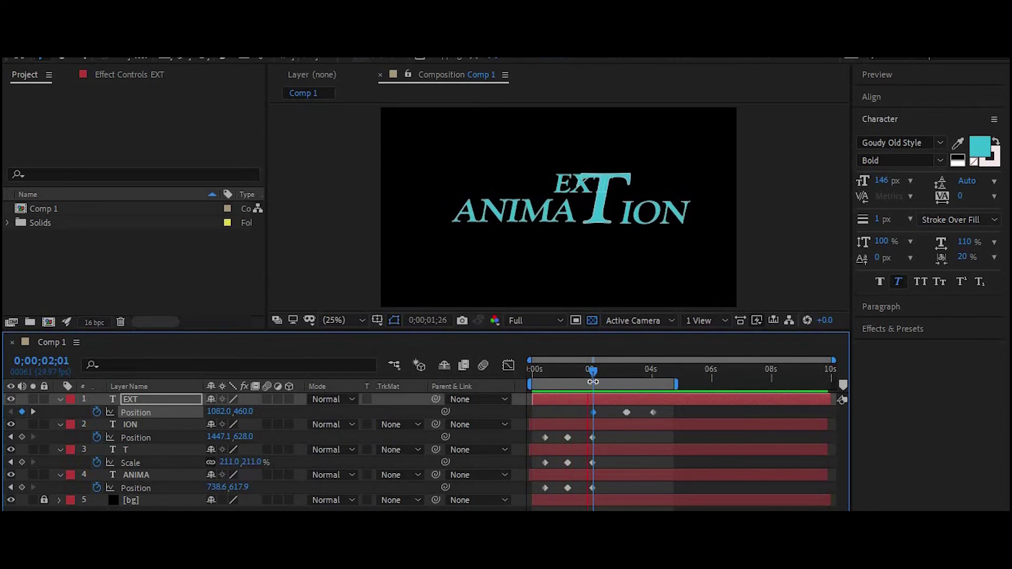
Move the time near four seconds, adjust the timing and preview the animation
{"action": "left_click", "coordinate": [614, 376]}
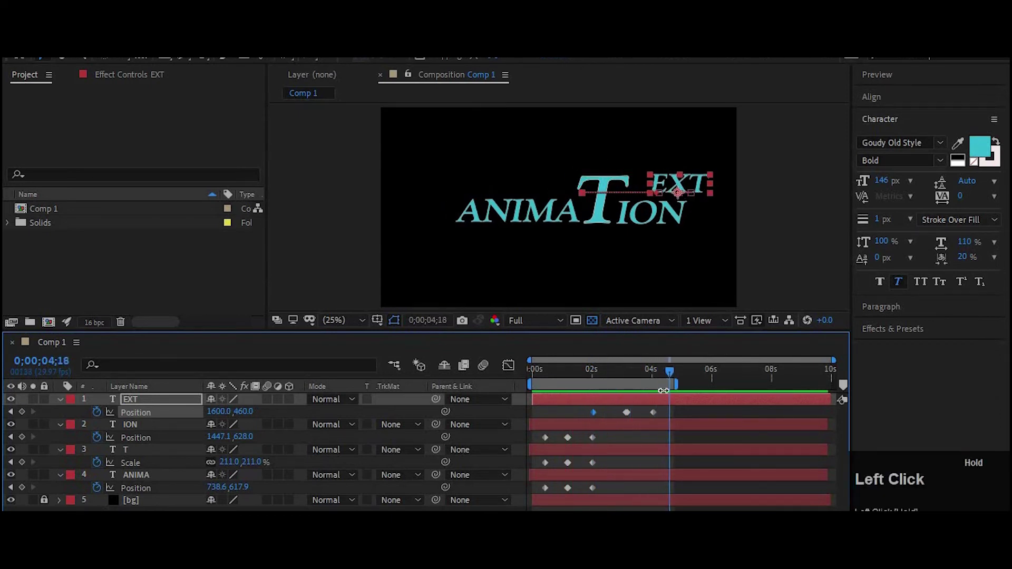
{"action": "left_click_drag", "start_coordinate": [662, 378], "coordinate": [692, 375]}
{"action": "key", "text": "space"}
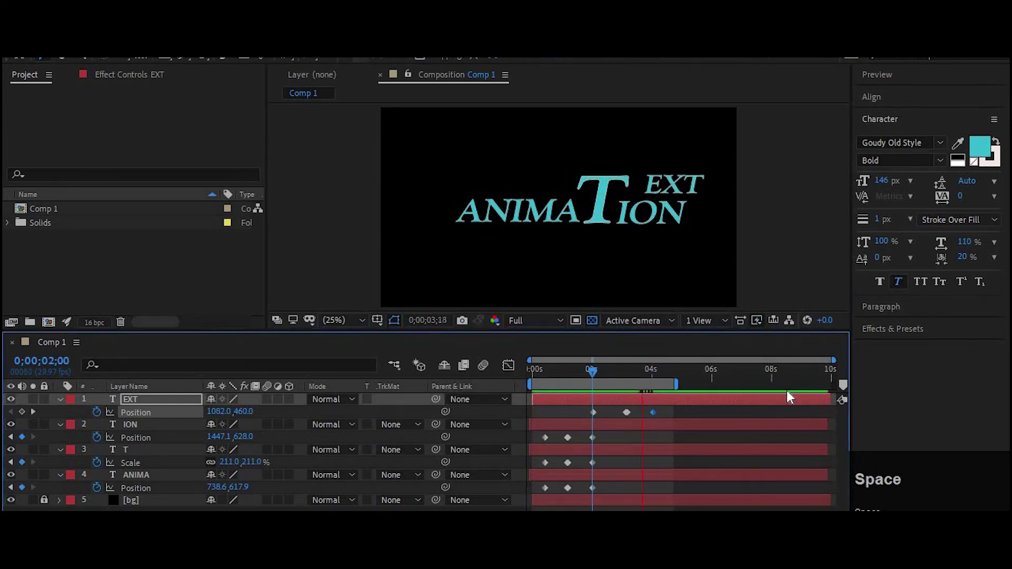
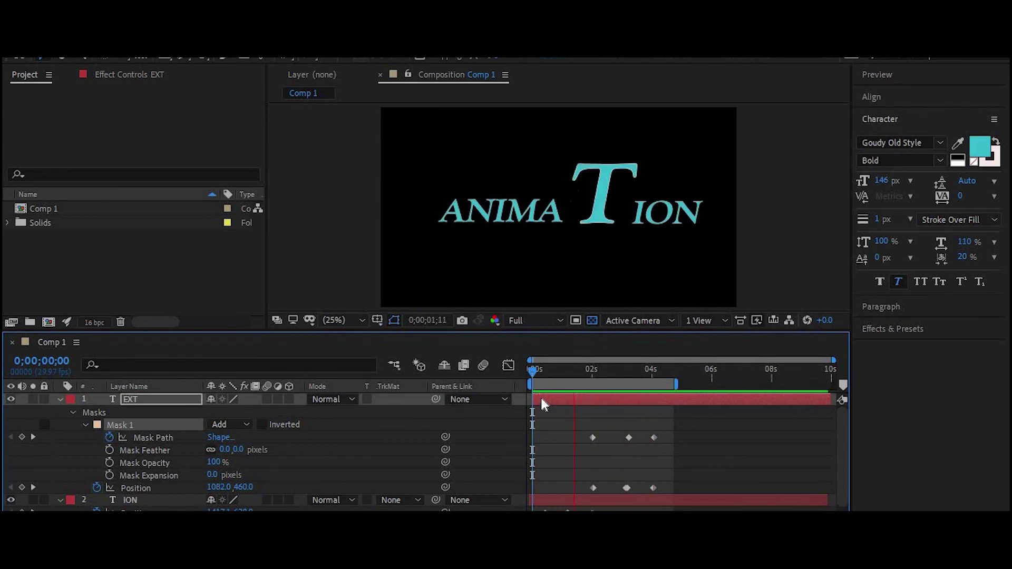
Enlarge the Composition viewer and play back the finished title
{"action": "left_click_drag", "start_coordinate": [65, 414], "coordinate": [70, 451]}
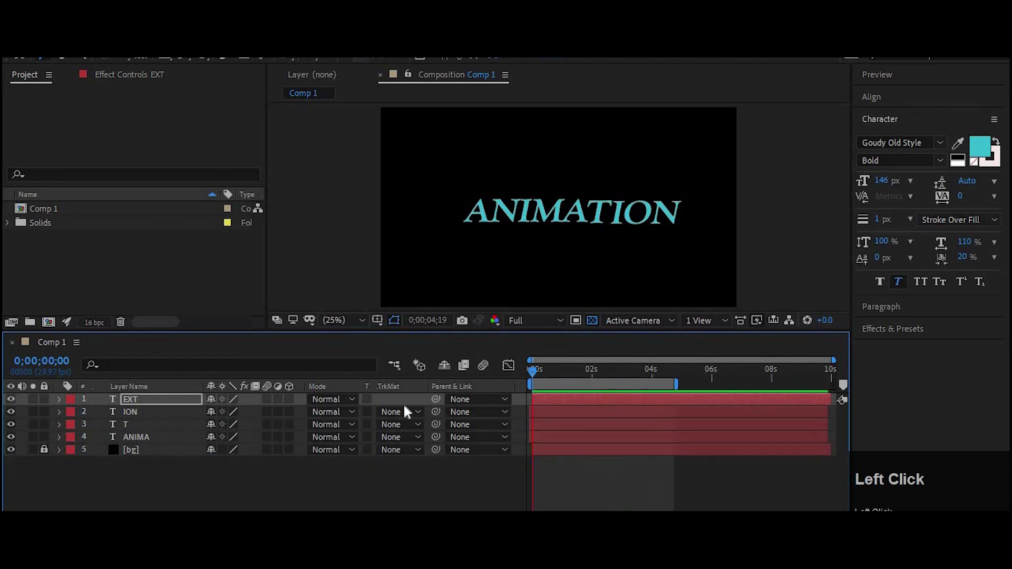
{"action": "left_click", "coordinate": [482, 388]}
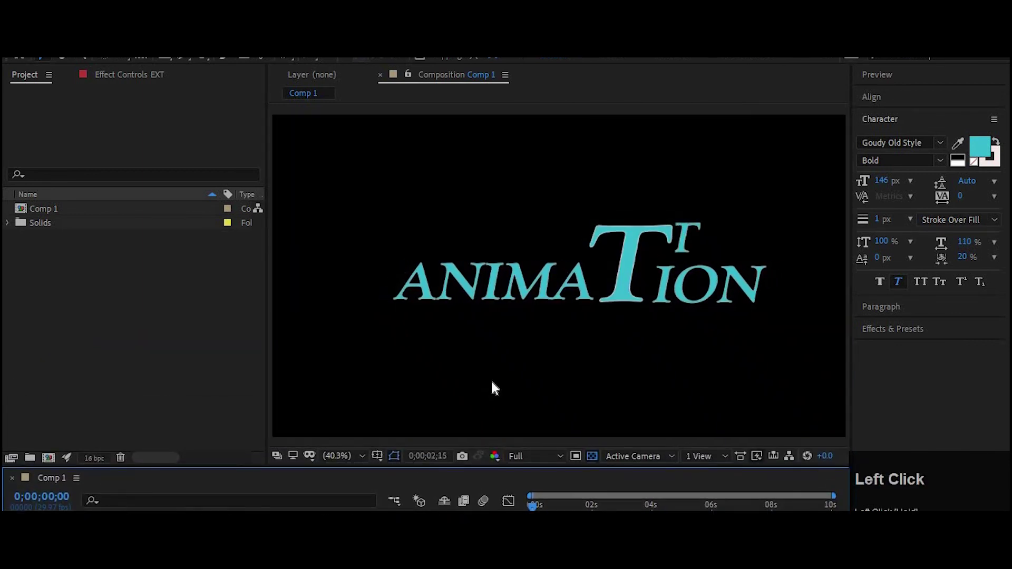